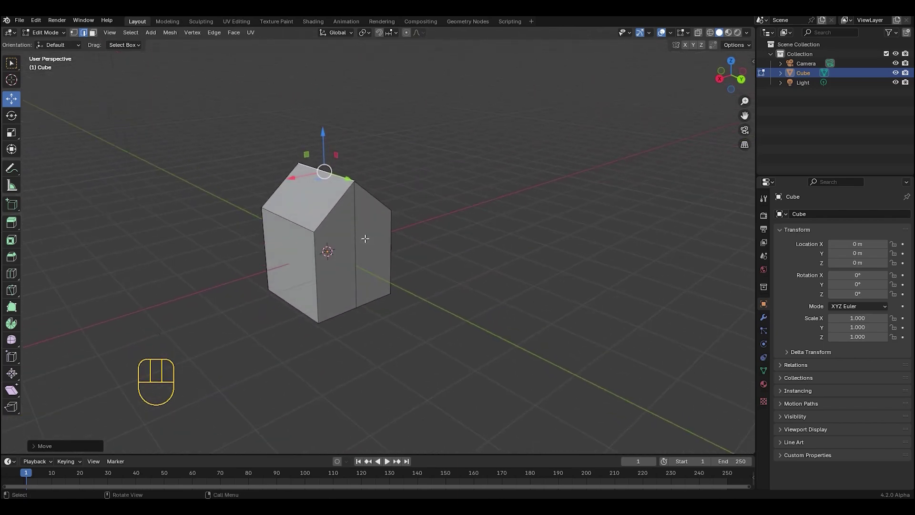
Step: Orbit the view around the extruded house shape to inspect the nave and tower
{"action": "middle_click", "coordinate": [368, 234]}
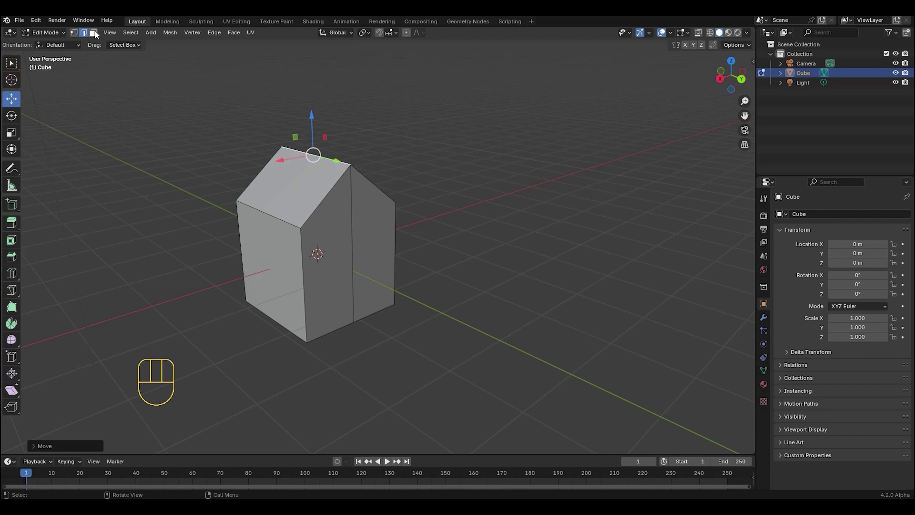
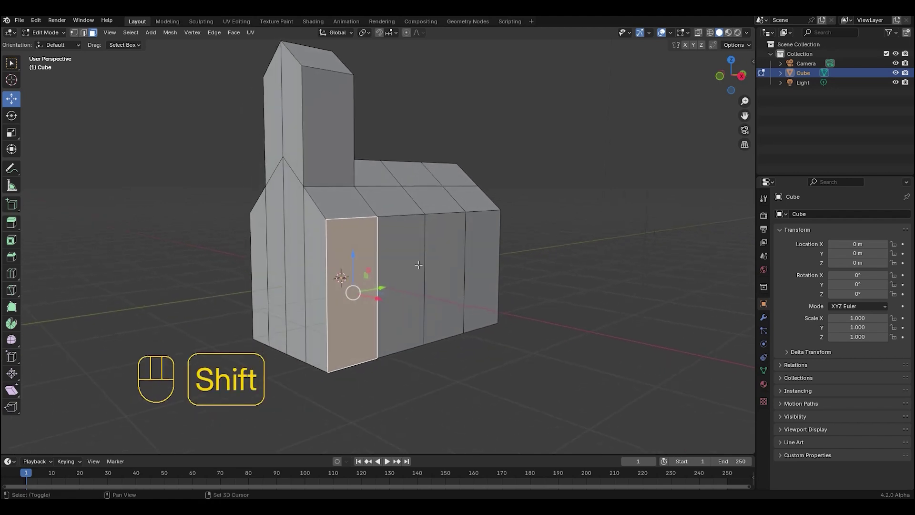
Step: Inset and push inward four narrow window faces on the nave's side wall panels
{"action": "left_click_drag", "start_coordinate": [412, 271], "coordinate": [409, 270]}
{"action": "middle_click", "coordinate": [428, 269]}
{"action": "middle_click", "coordinate": [415, 270]}
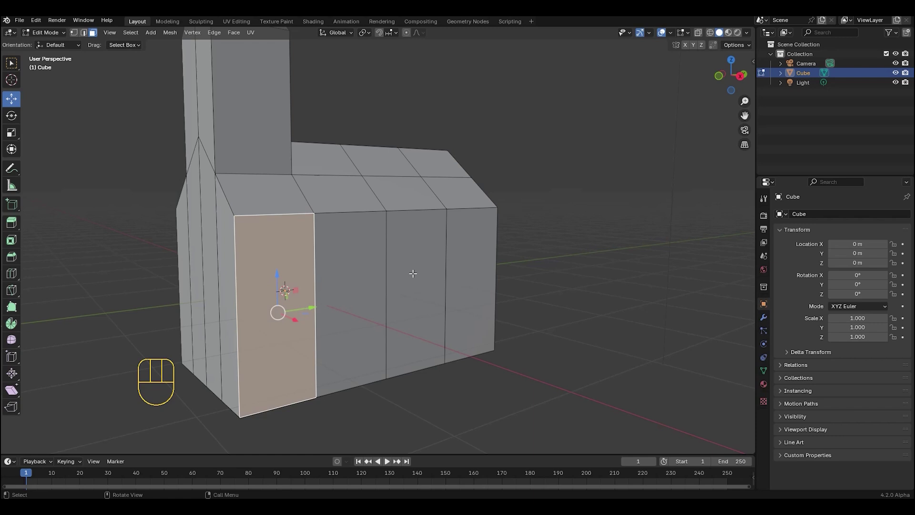
{"action": "middle_click", "coordinate": [418, 271]}
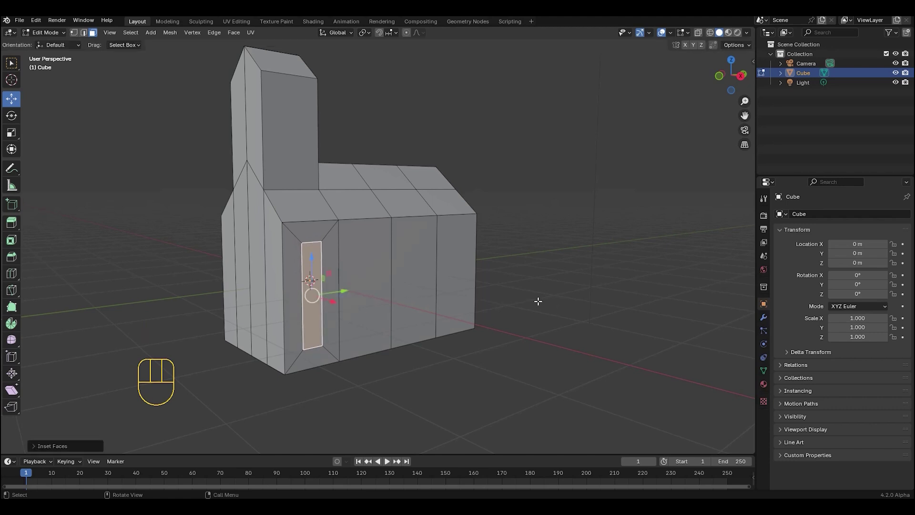
{"action": "left_click", "coordinate": [371, 272]}
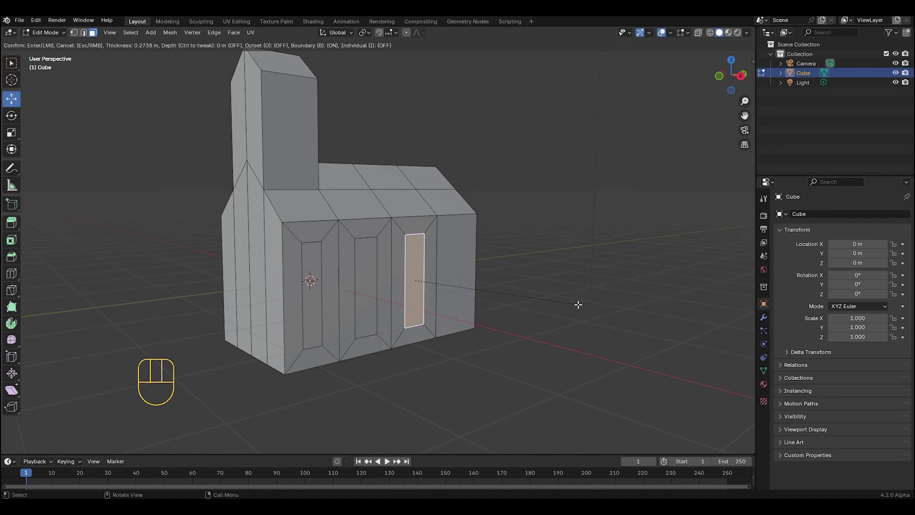
{"action": "middle_click", "coordinate": [531, 294]}
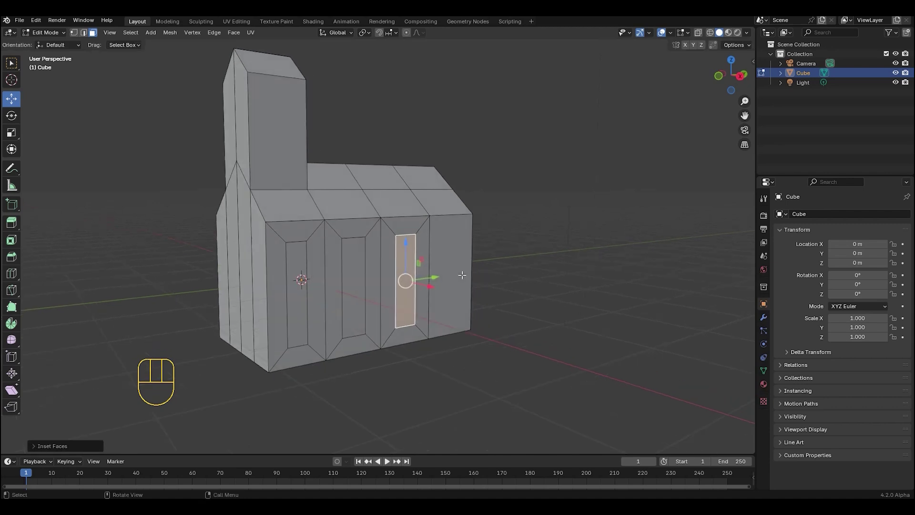
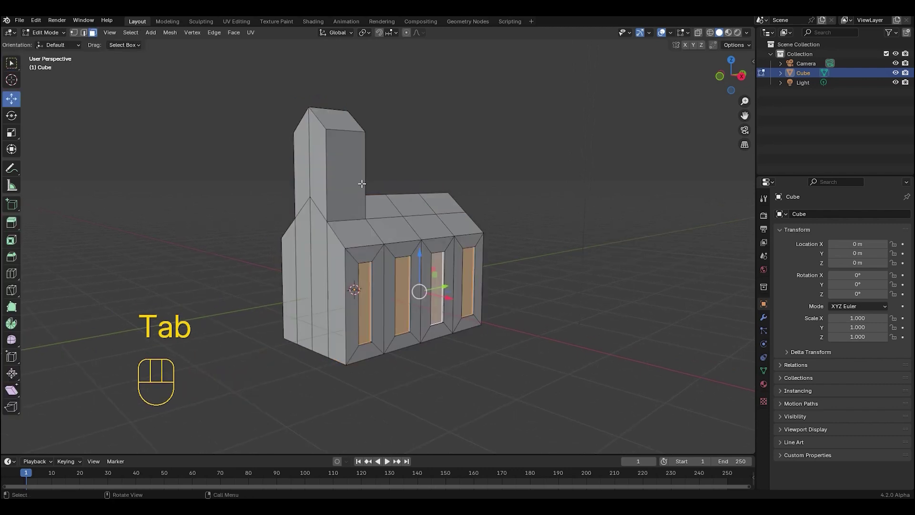
{"action": "middle_click", "coordinate": [367, 181]}
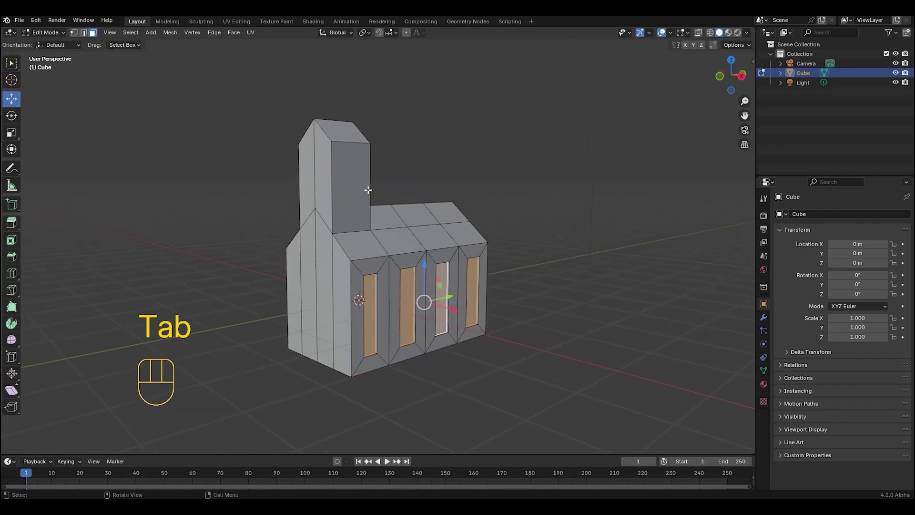
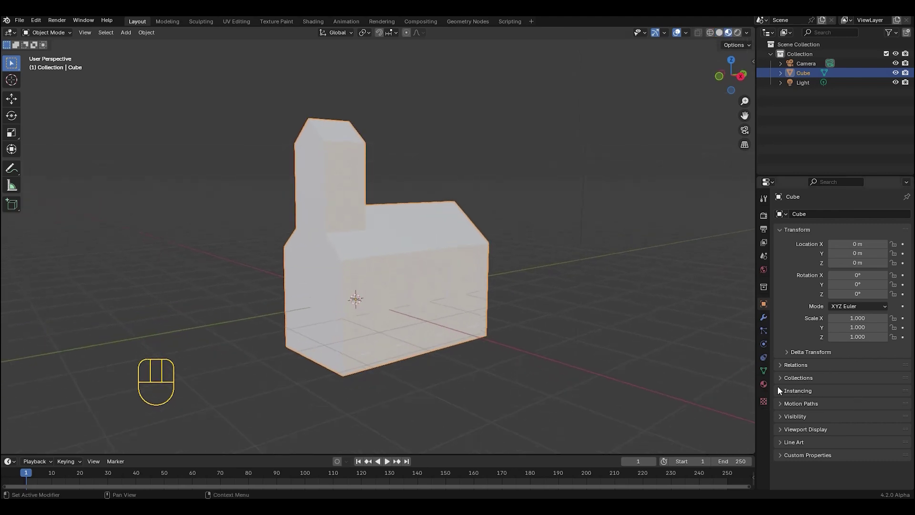
Step: Create a first white material for the church mesh
{"action": "left_click", "coordinate": [767, 387]}
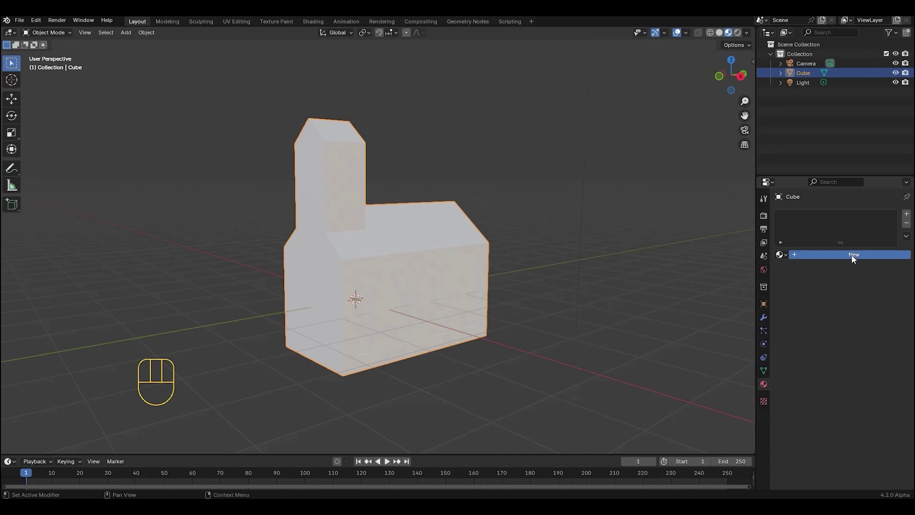
{"action": "left_click", "coordinate": [854, 258]}
{"action": "middle_click", "coordinate": [507, 302]}
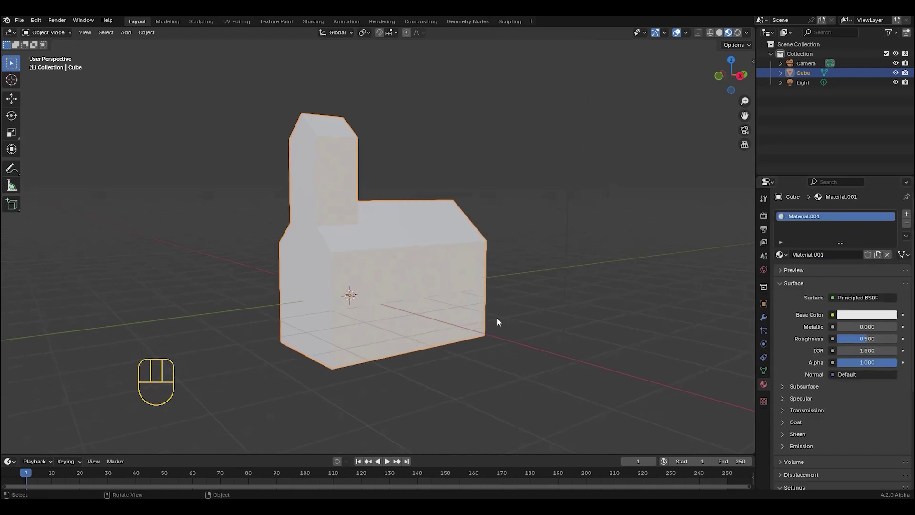
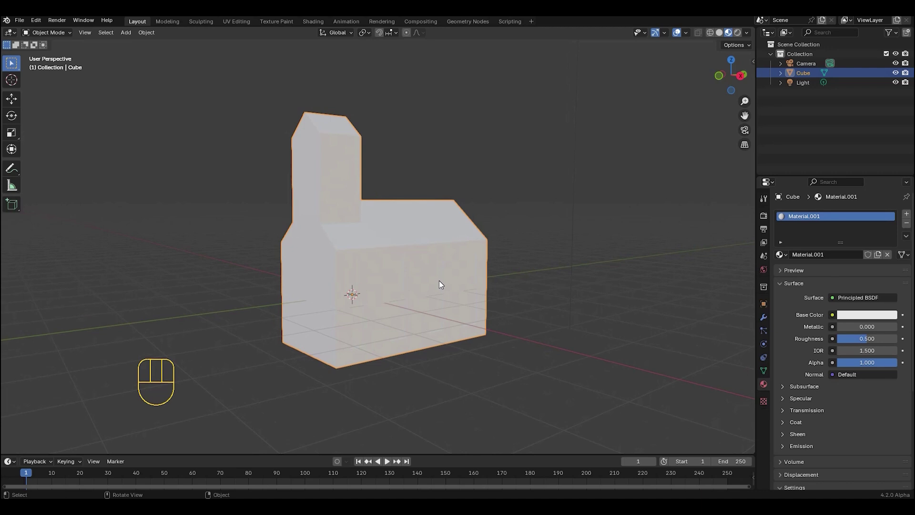
Step: Add two more material slots with a red Material.002 and a blue Material.003
{"action": "left_click", "coordinate": [911, 218]}
{"action": "left_click", "coordinate": [855, 275]}
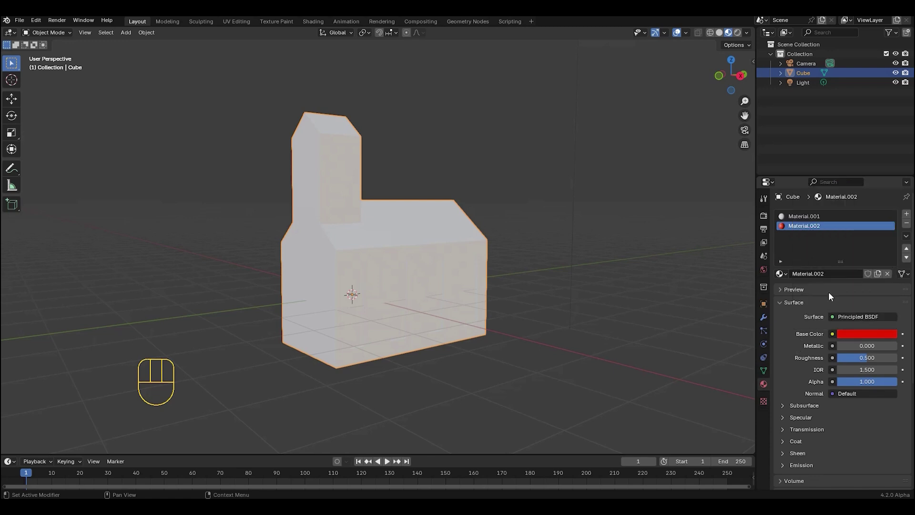
{"action": "left_click", "coordinate": [862, 275]}
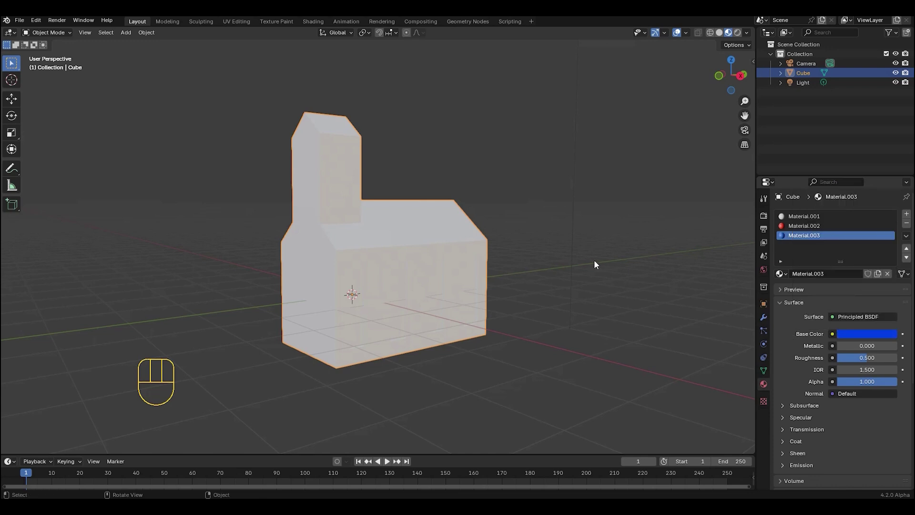
{"action": "left_click", "coordinate": [795, 231]}
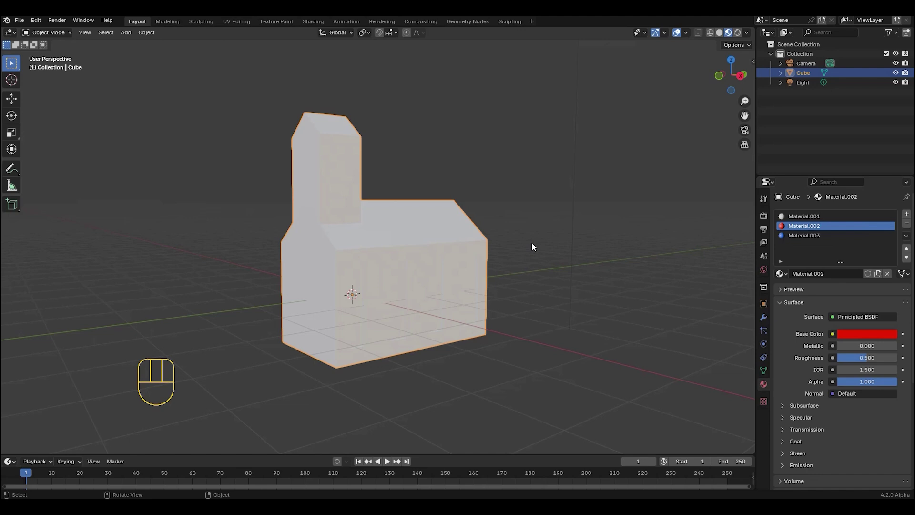
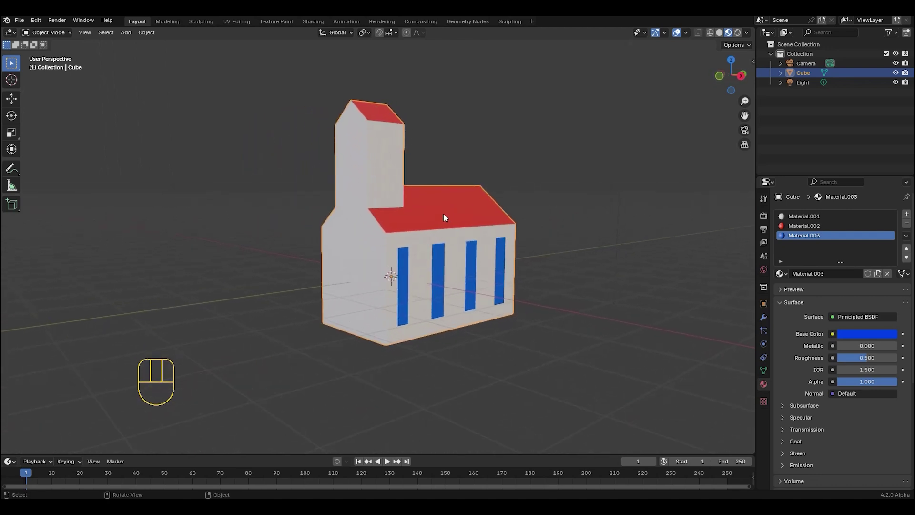
Step: Place a large yellow ground plane under the church and view the scene through the camera
{"action": "middle_click", "coordinate": [447, 219]}
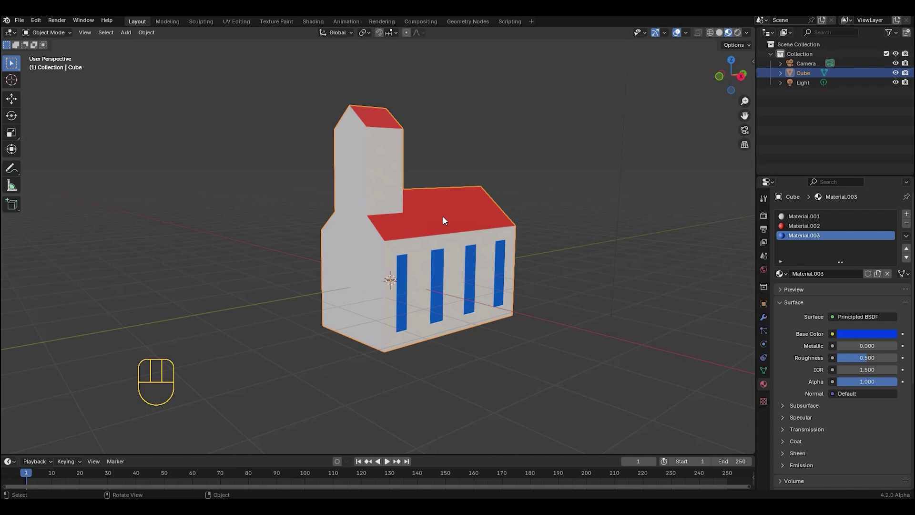
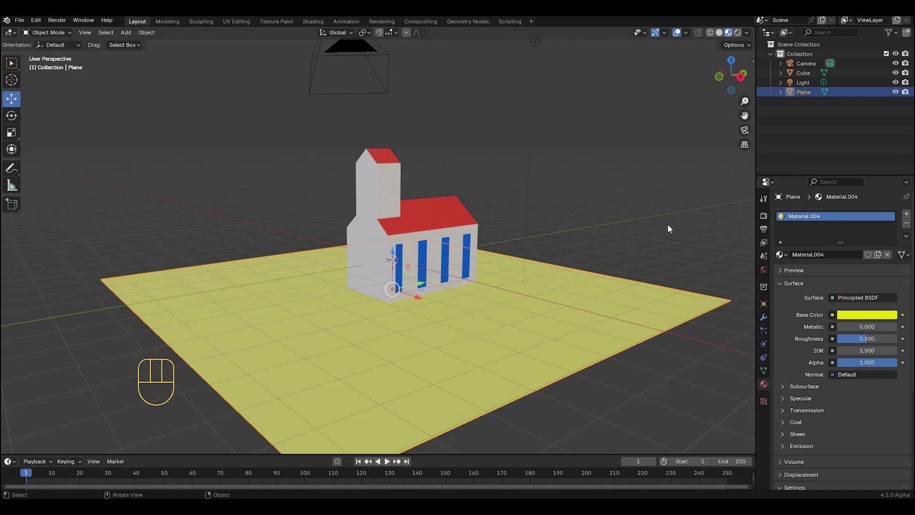
{"action": "left_click_drag", "start_coordinate": [537, 205], "coordinate": [558, 207]}
{"action": "middle_click", "coordinate": [560, 180]}
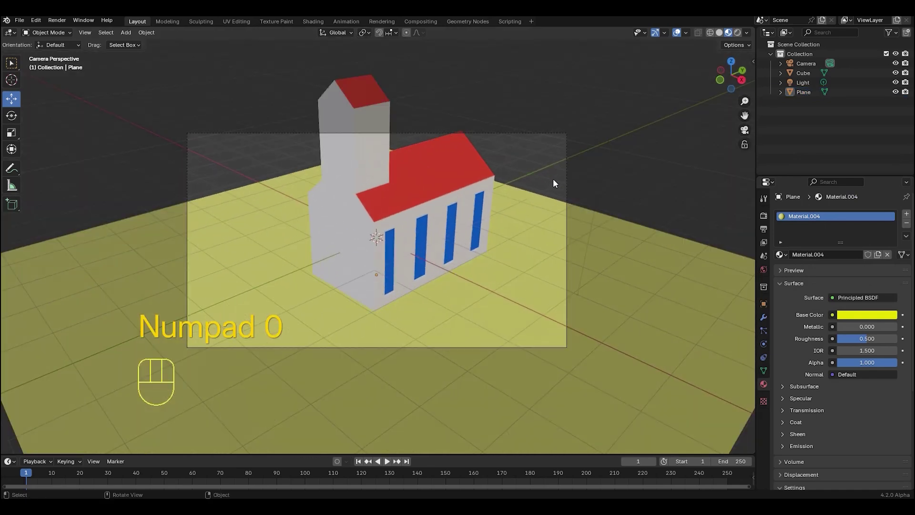
Step: Reposition and scale up the yellow plane so it fills the whole camera frame
{"action": "left_click", "coordinate": [747, 150]}
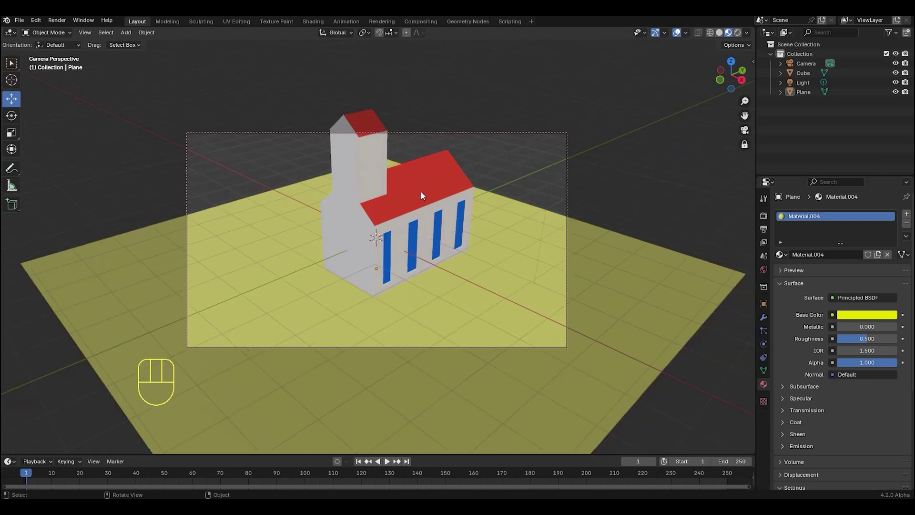
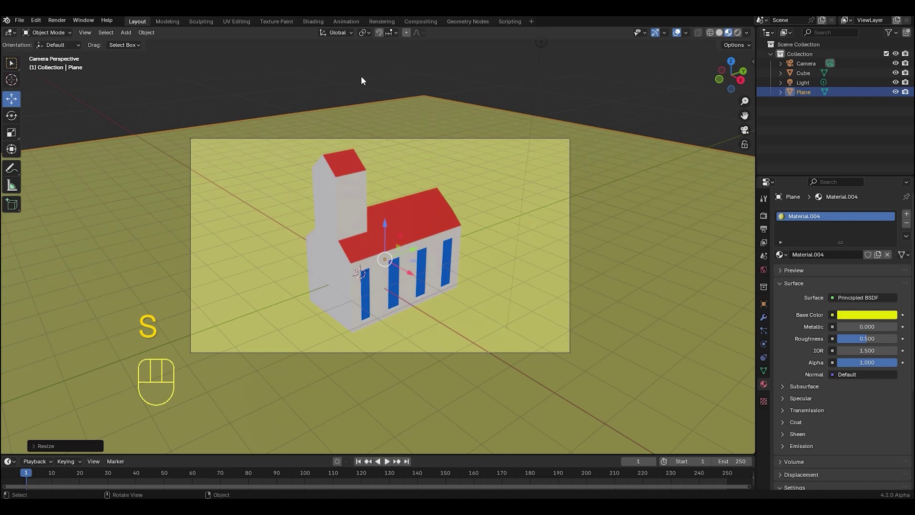
{"action": "middle_click", "coordinate": [431, 208]}
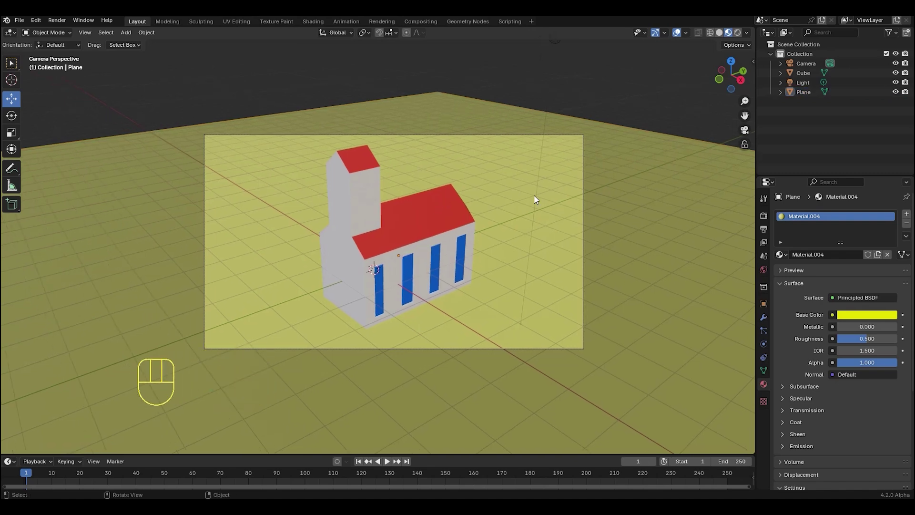
Step: Make the scene light a Sun of strength 5 and preview the church's shadow in Rendered shading
{"action": "left_click", "coordinate": [551, 97]}
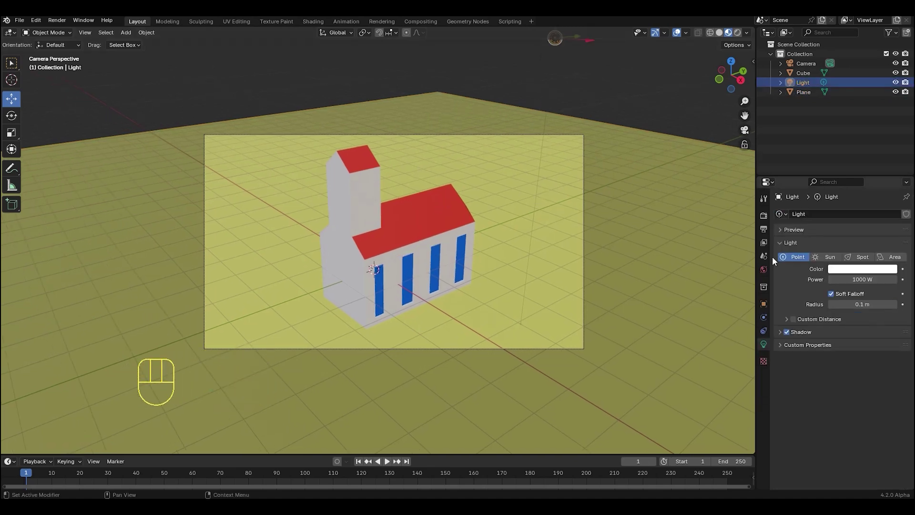
{"action": "left_click", "coordinate": [833, 258]}
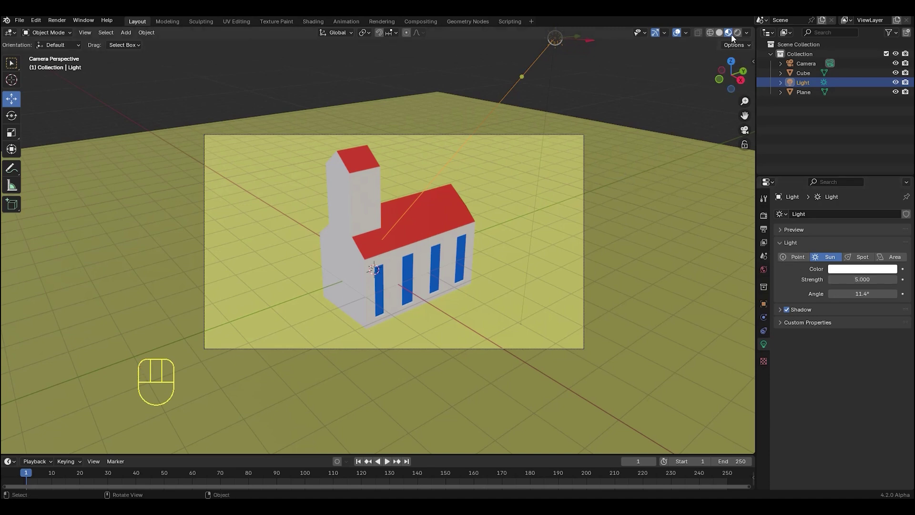
{"action": "left_click", "coordinate": [635, 115]}
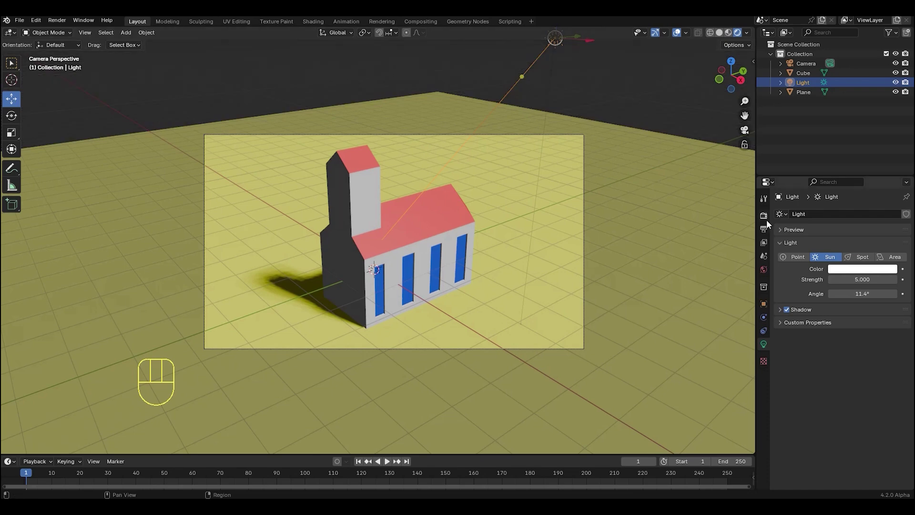